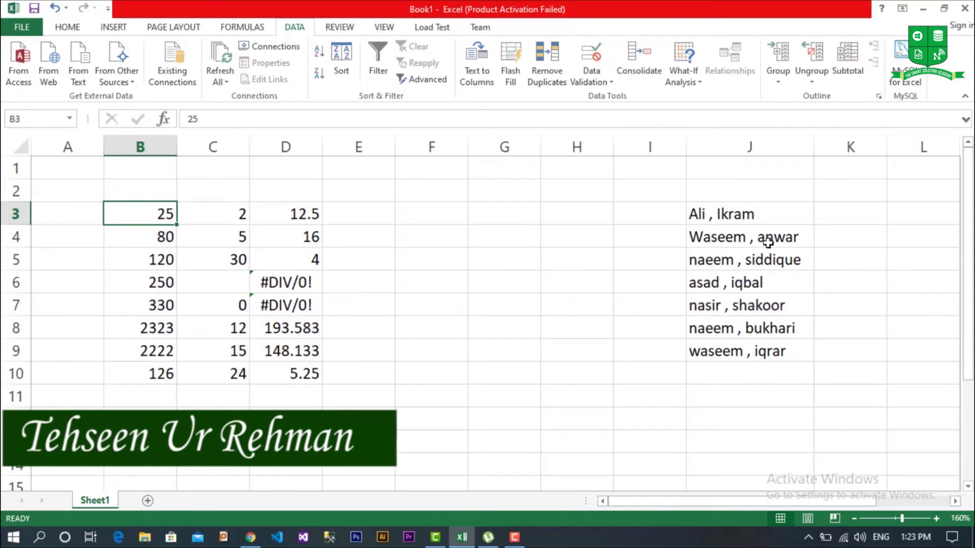
Step: Run Error Checking on D6's =B6/C6 divide-by-zero error and move the report off the data
left_click(739, 219)
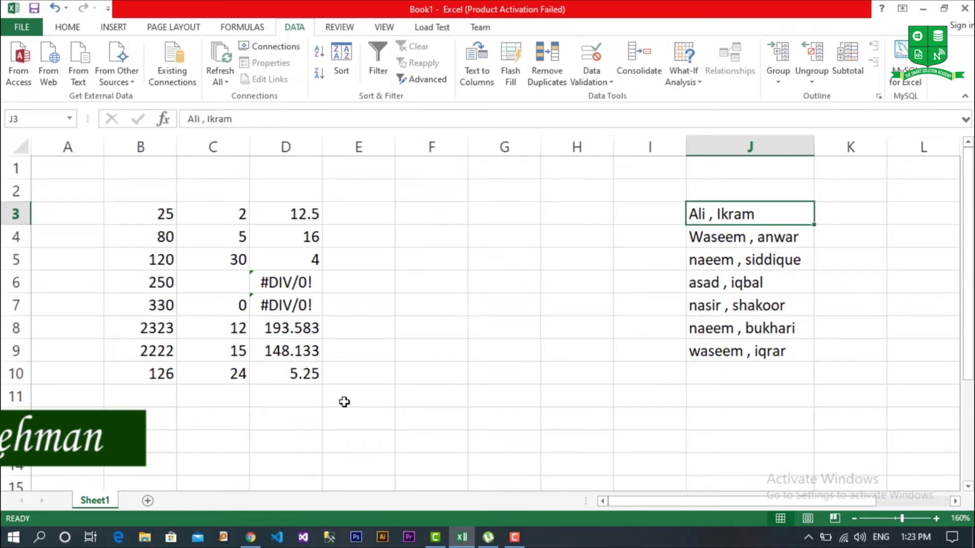
left_click(271, 391)
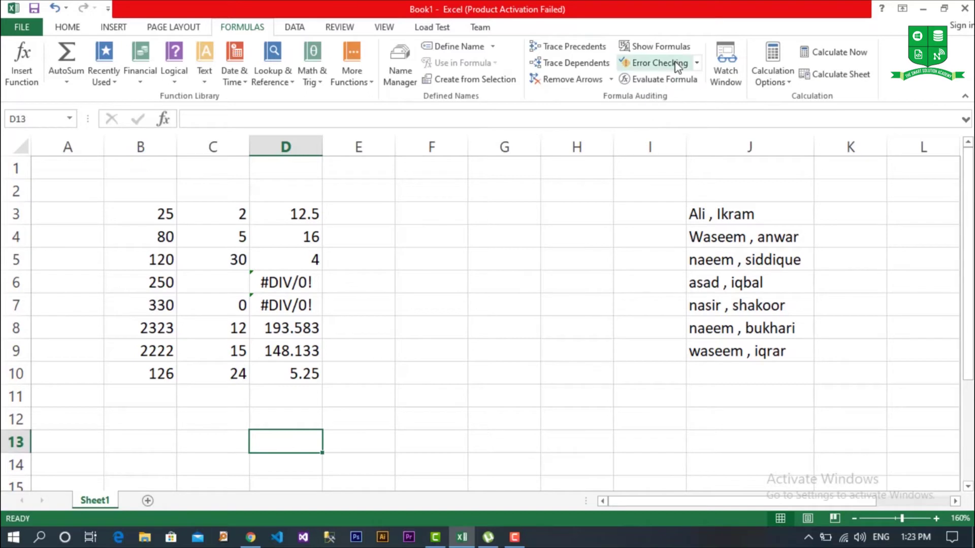
left_click_drag(678, 65, 557, 157)
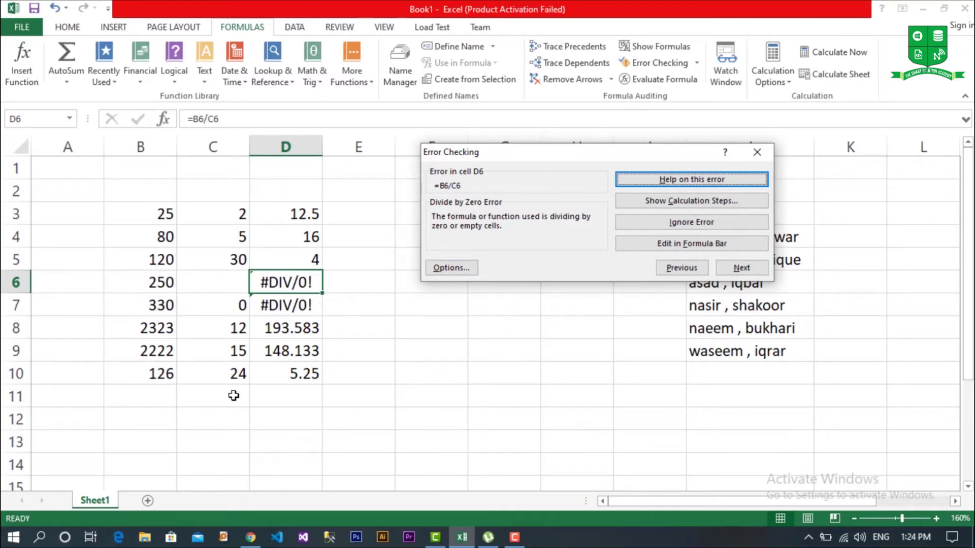
left_click_drag(488, 158, 467, 169)
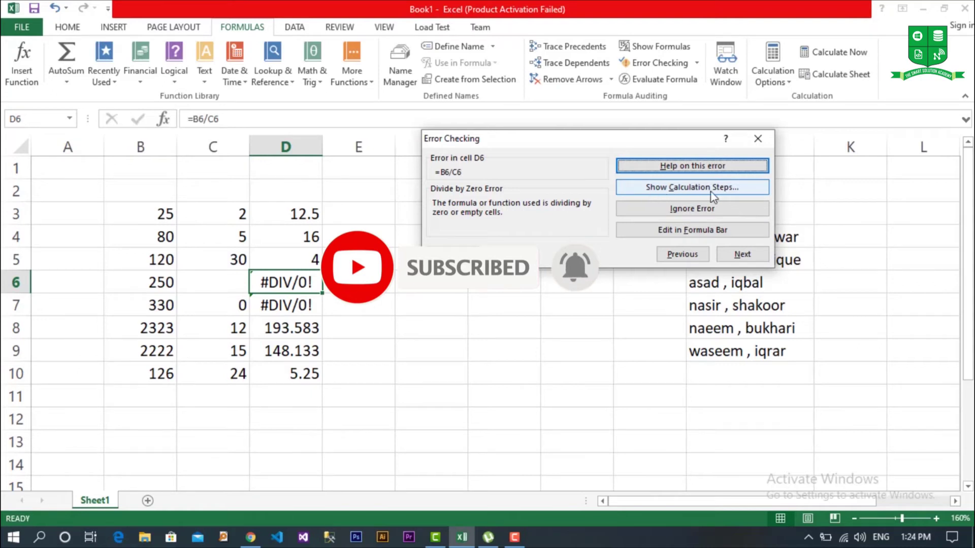
Step: Evaluate D6's formula from 250/0 to #DIV/0! and close the evaluation
left_click(716, 196)
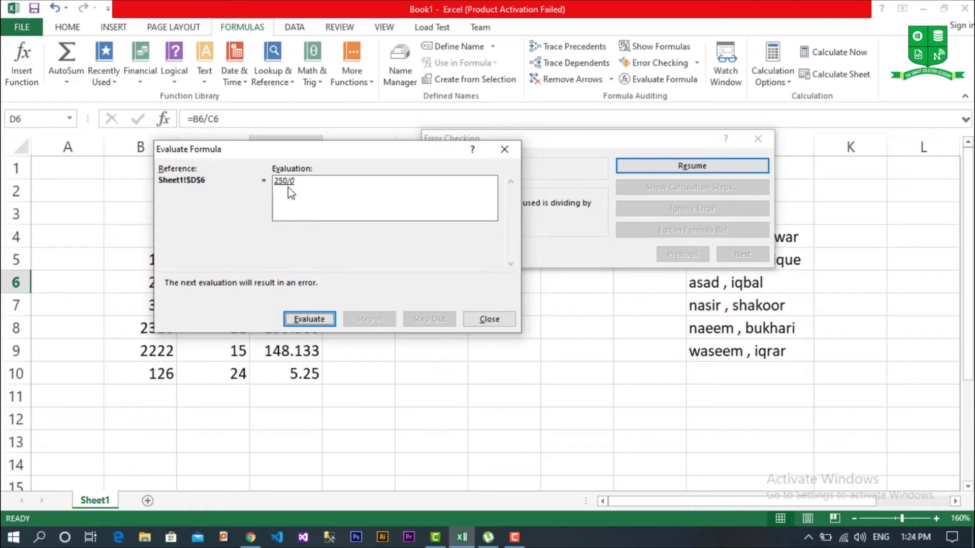
left_click(314, 325)
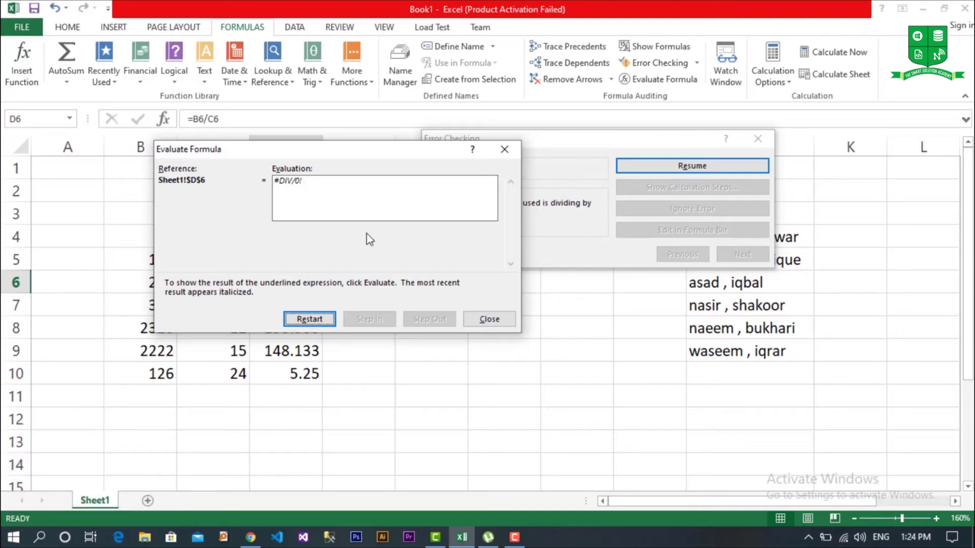
left_click(485, 327)
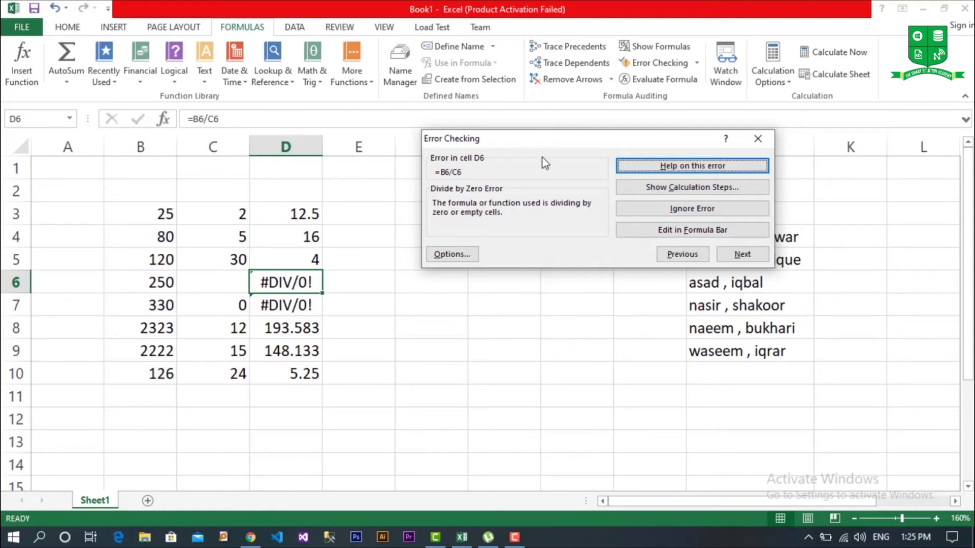
Step: Close the Error Checking report for D6, returning to the worksheet
left_click(768, 148)
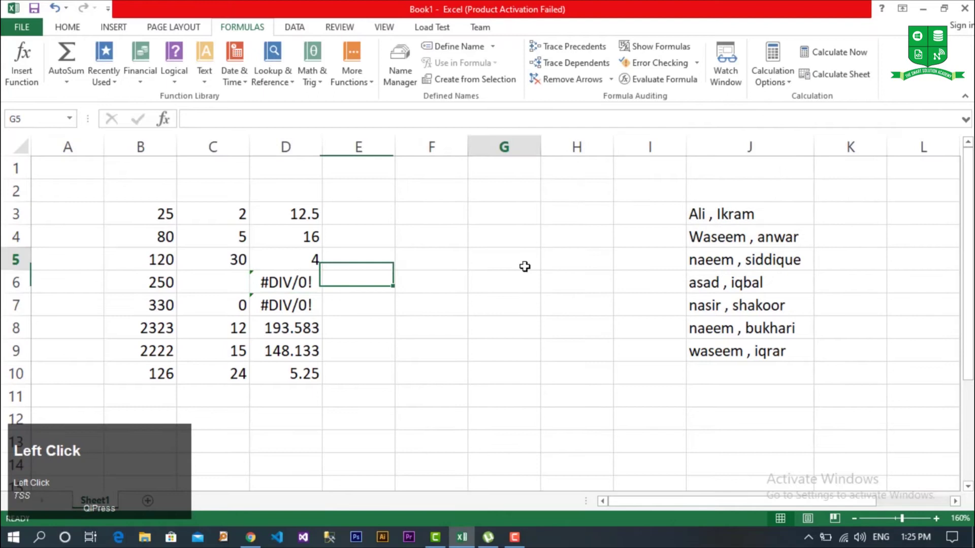
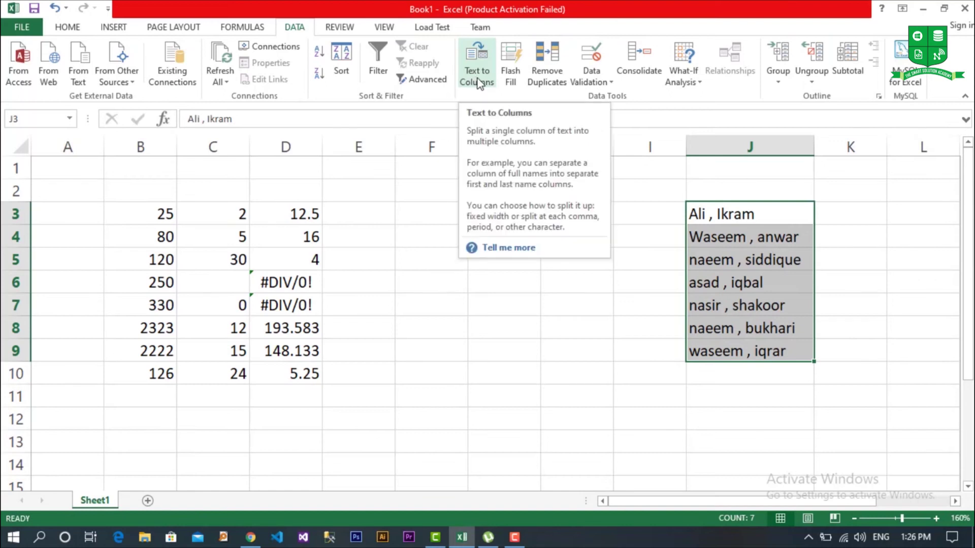
Step: Start Text to Columns on the names as Delimited with Comma as the separator
left_click(481, 83)
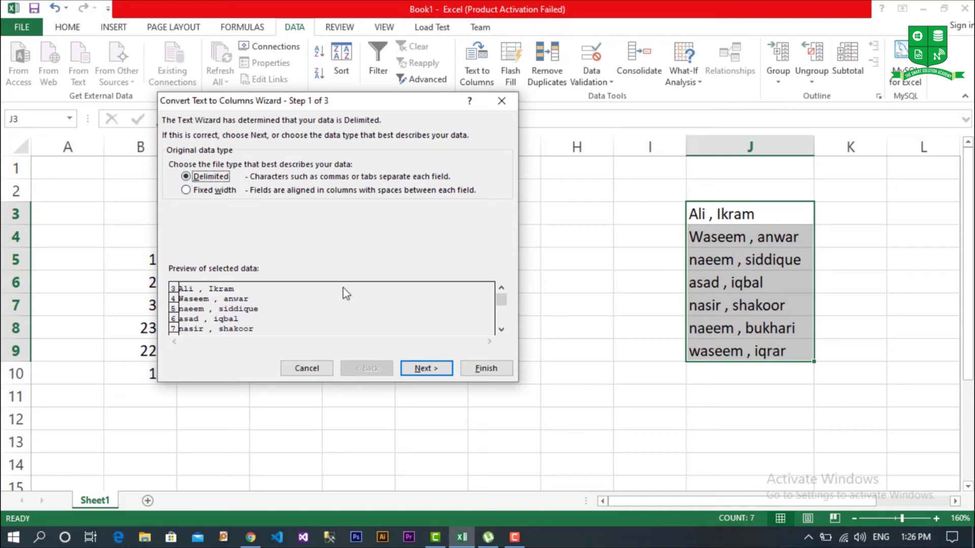
left_click(428, 367)
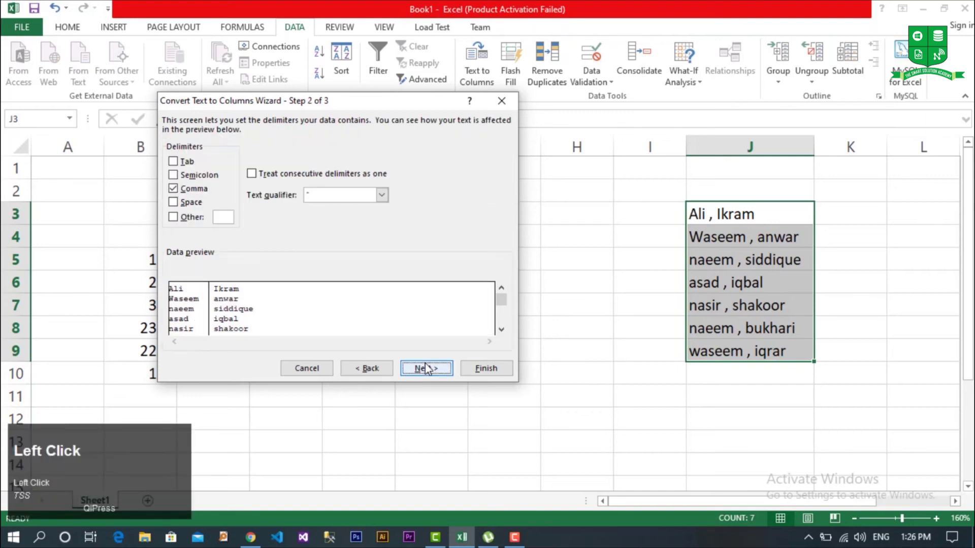
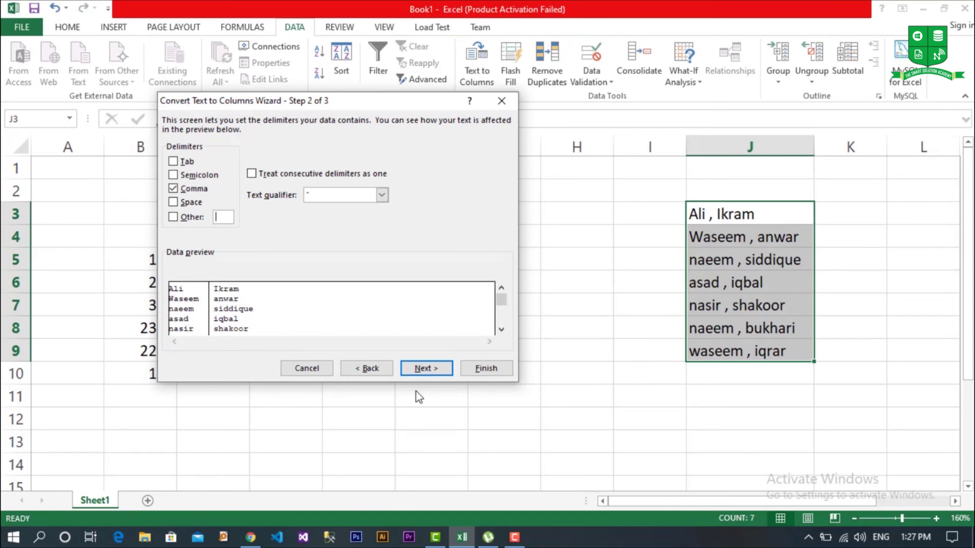
Step: Finish the split so first names stay in J3:J9 and surnames fill K3:K9, then review column K
left_click(436, 370)
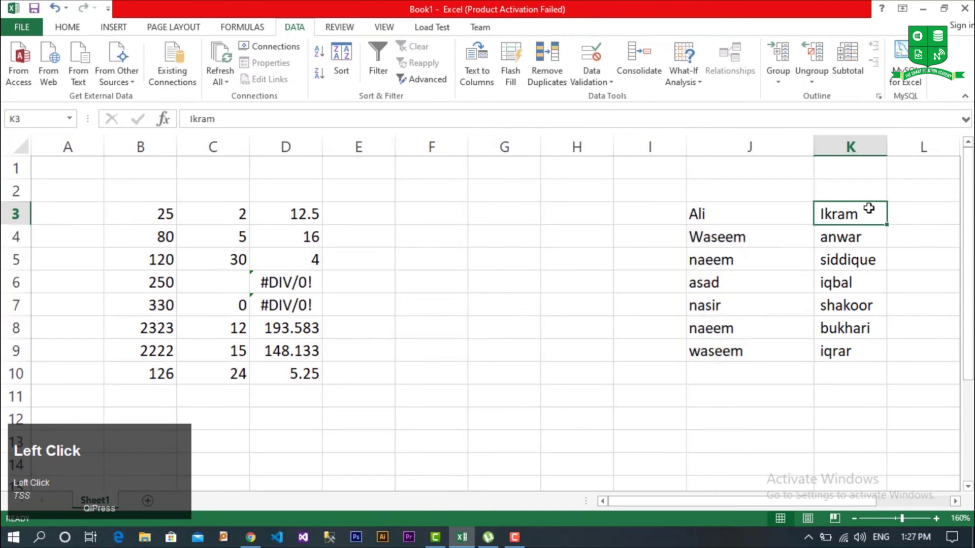
left_click_drag(881, 379, 856, 292)
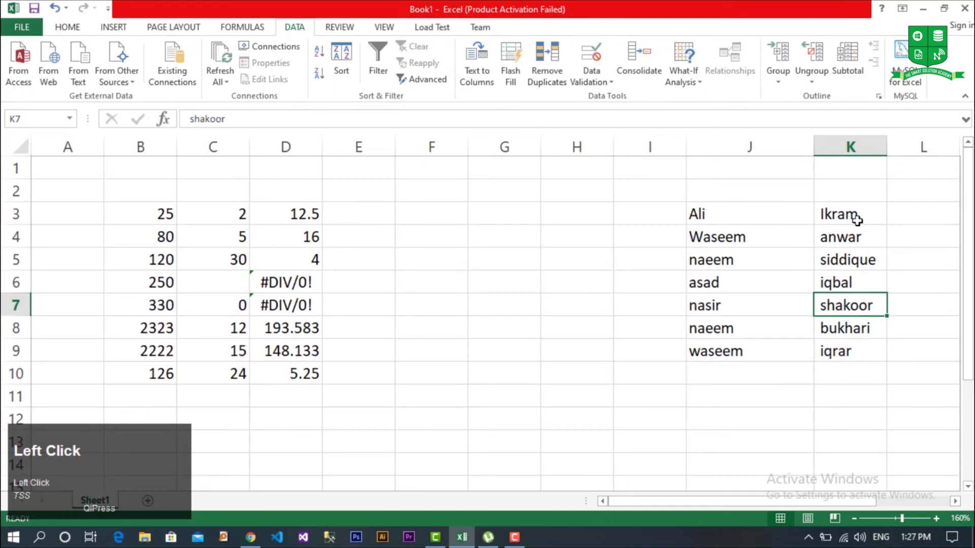
left_click(861, 333)
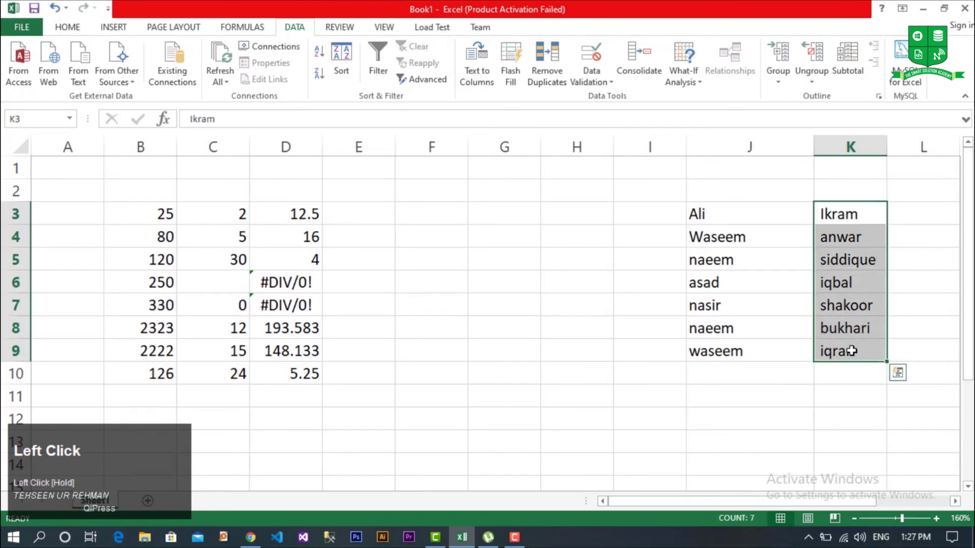
Step: Split the dates in N3:N10 by fixed width with one break placed right before 2020
left_click_drag(898, 502, 939, 469)
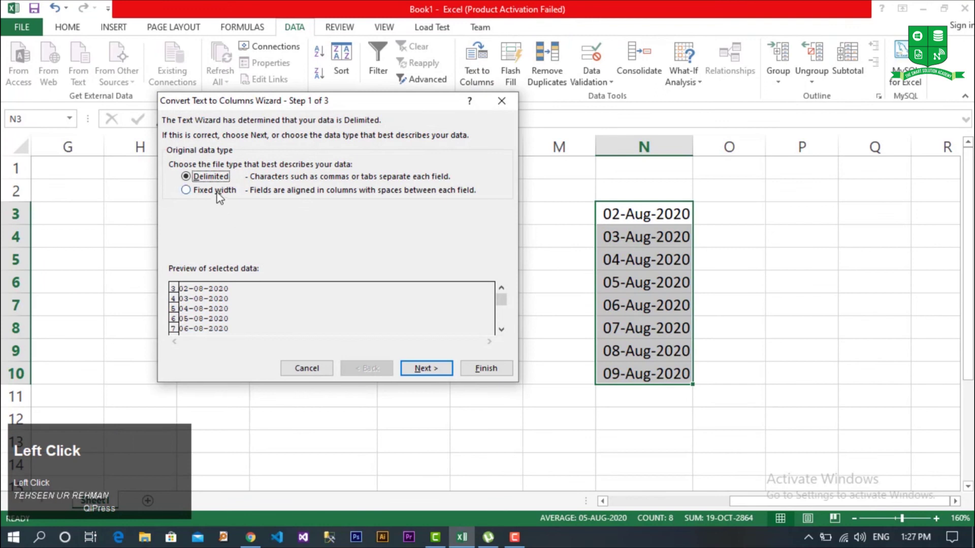
left_click(220, 194)
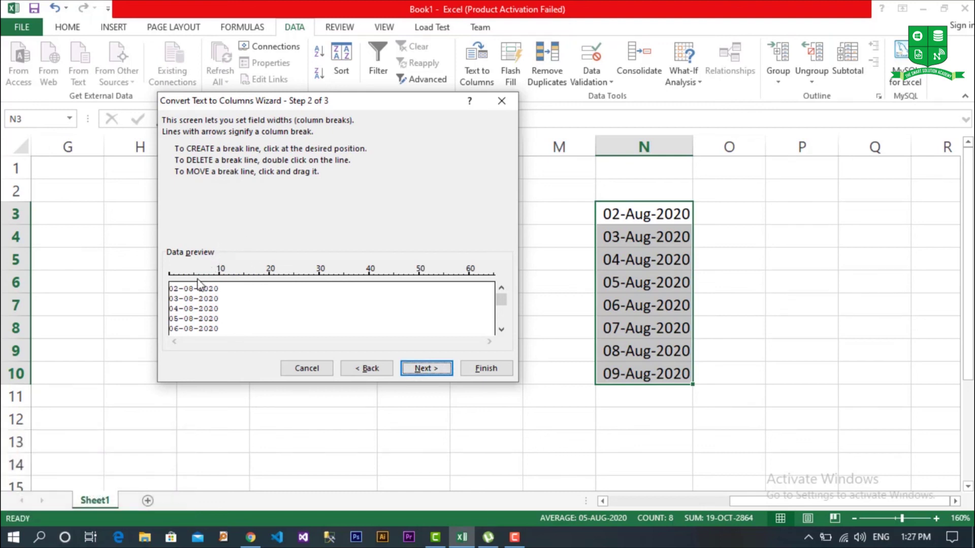
left_click(202, 283)
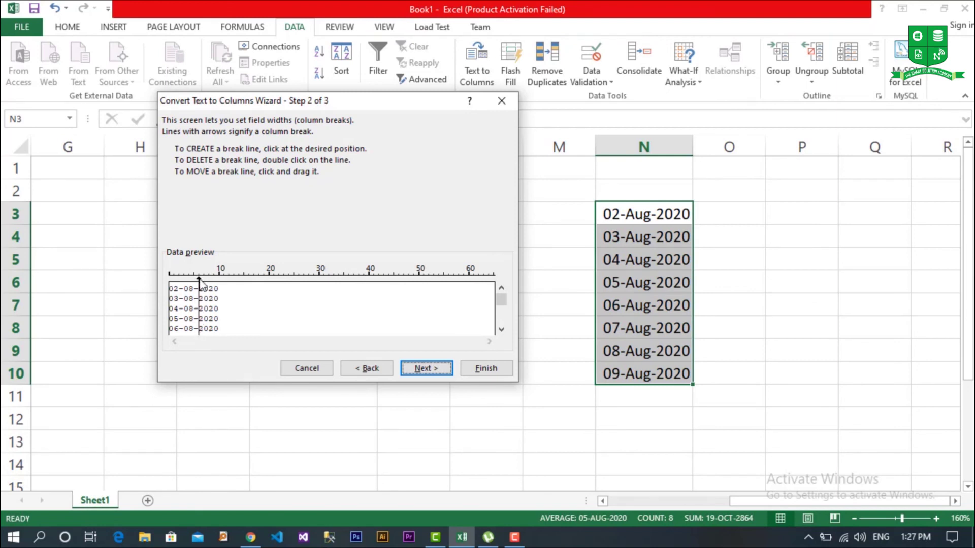
left_click_drag(198, 283, 452, 326)
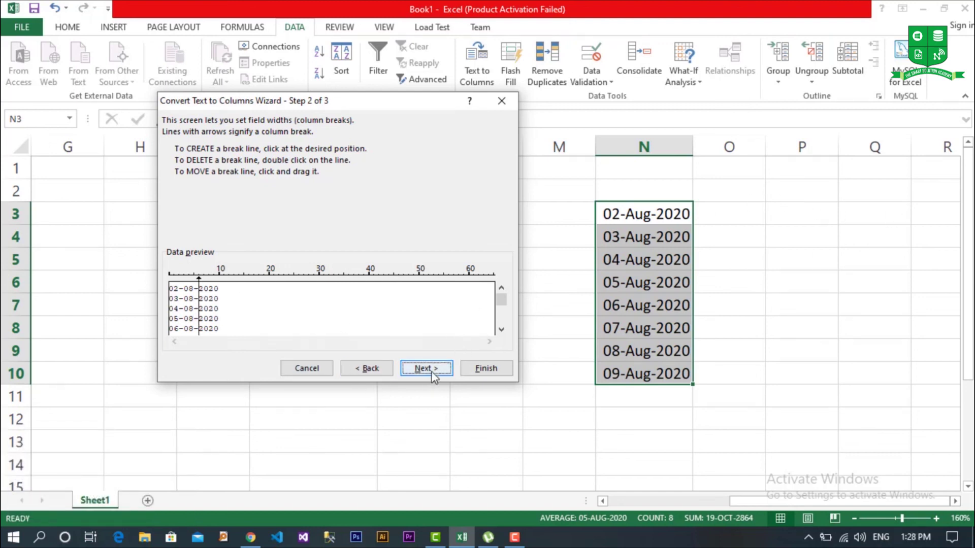
left_click(436, 376)
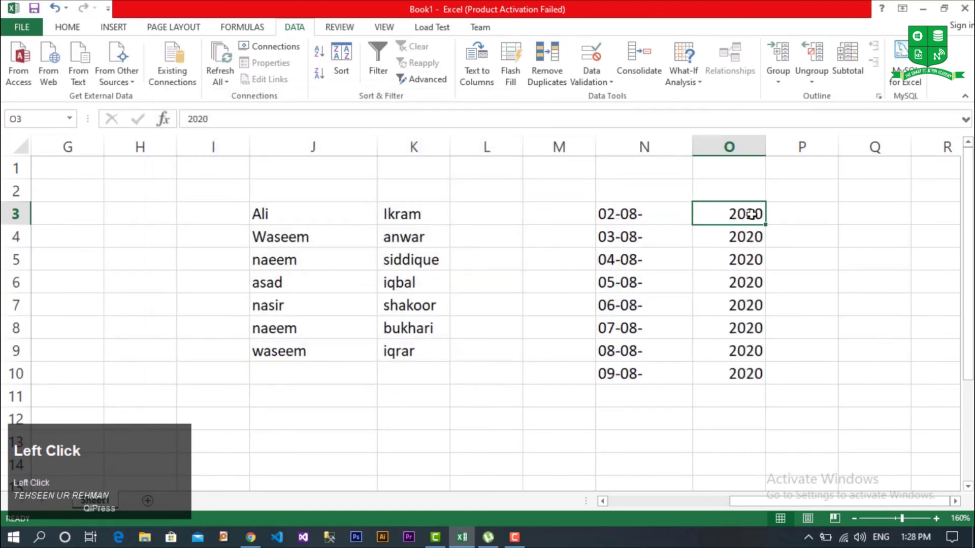
left_click_drag(758, 352, 640, 219)
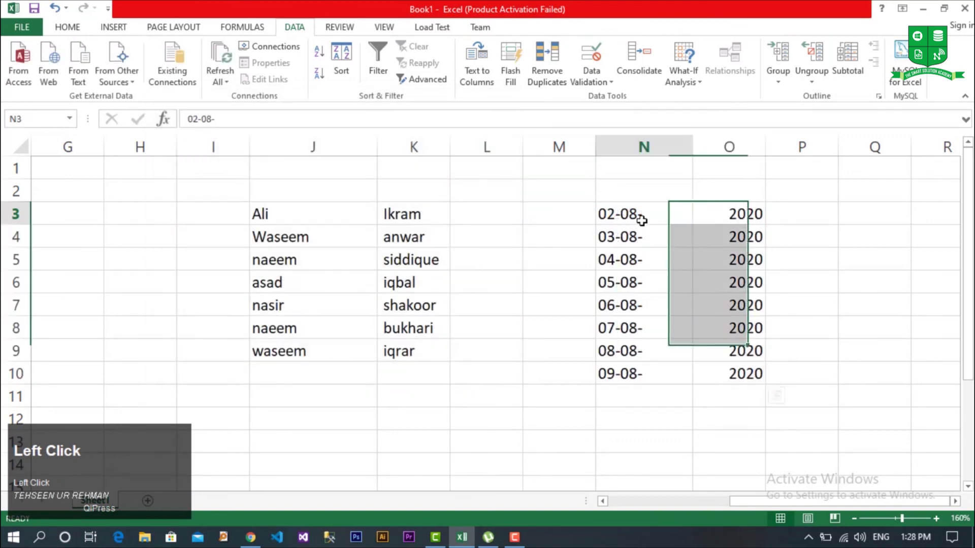
left_click(640, 219)
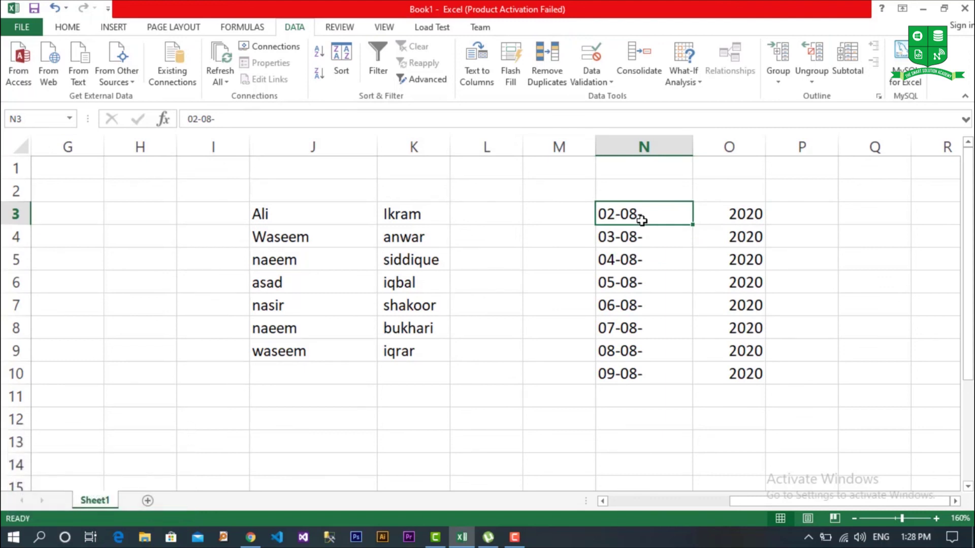